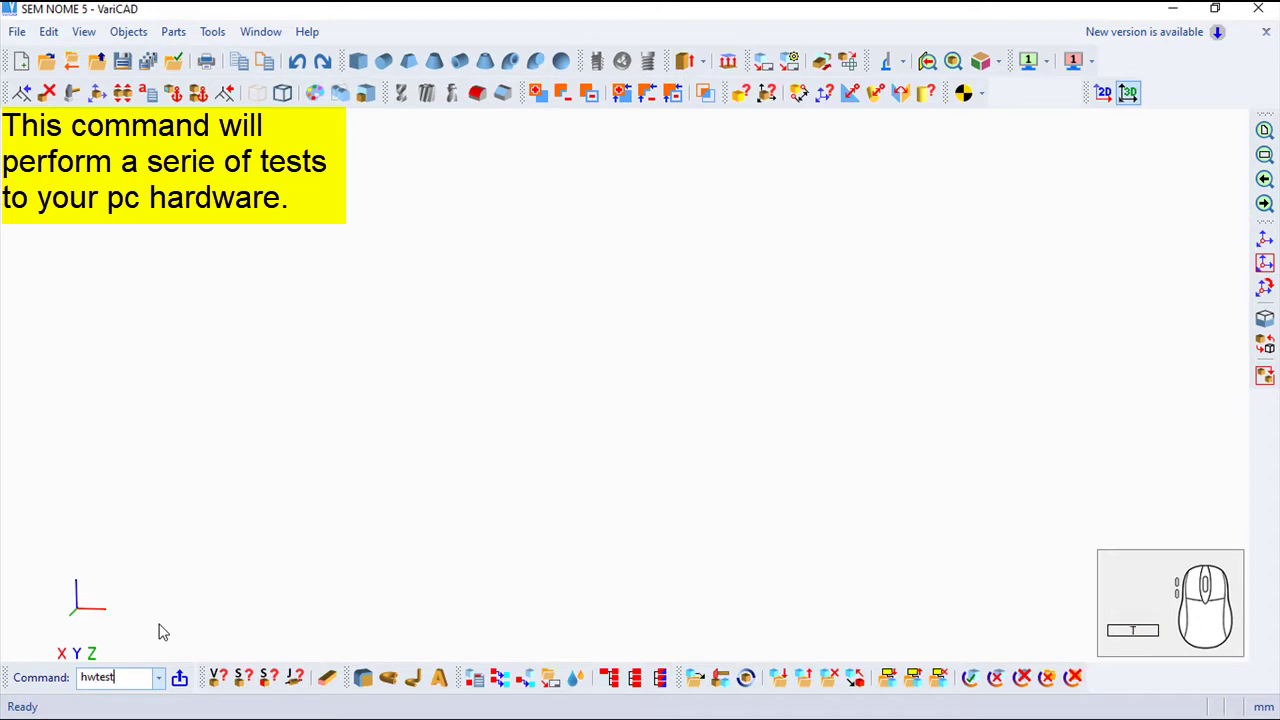
Run hwtest and start the benchmark on the standard VariCAD benchmark file
{"action": "key", "text": "Return"}
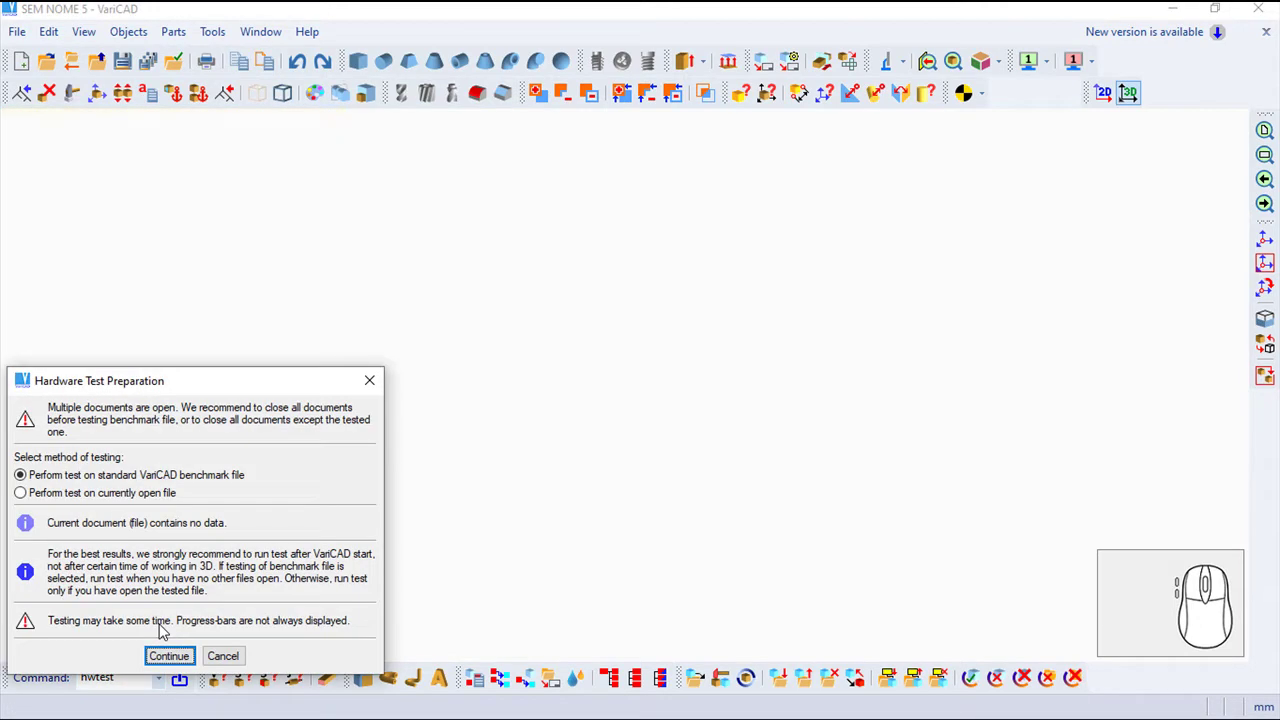
{"action": "left_click", "coordinate": [151, 508]}
{"action": "left_click", "coordinate": [150, 475]}
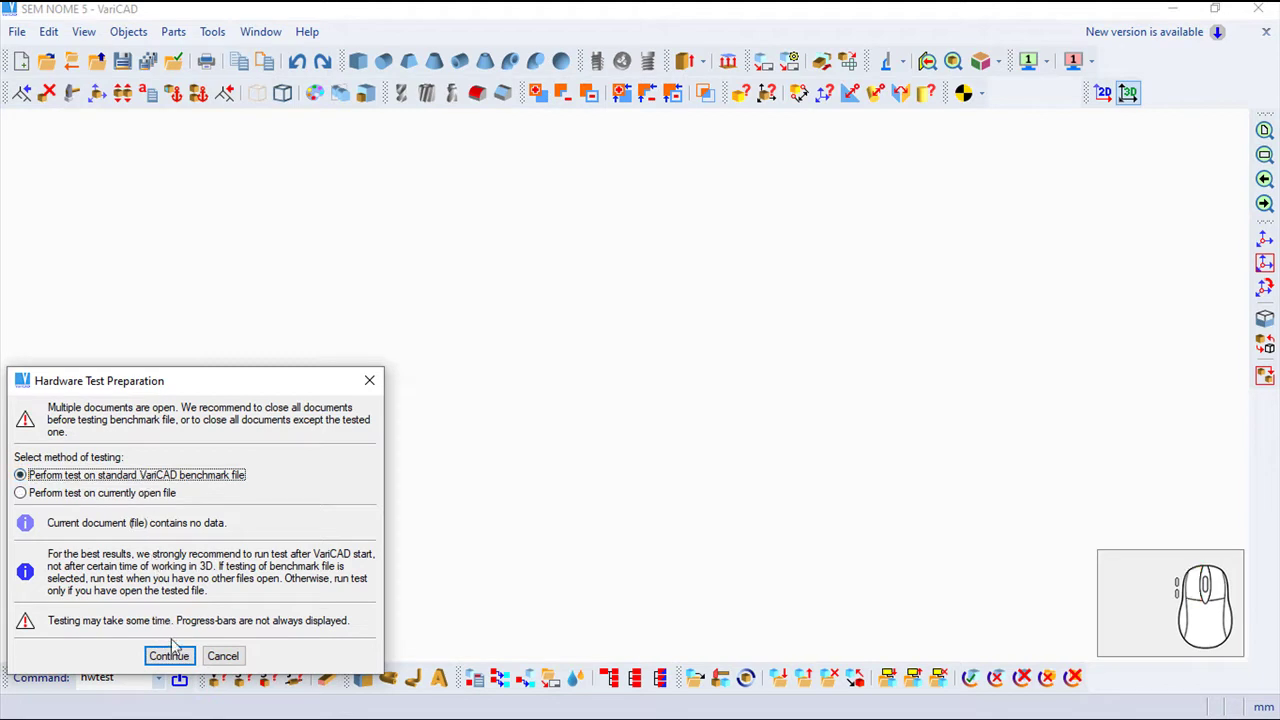
Let the benchmark load and show system info and rendering timings
{"action": "left_click_drag", "start_coordinate": [185, 660], "coordinate": [199, 654]}
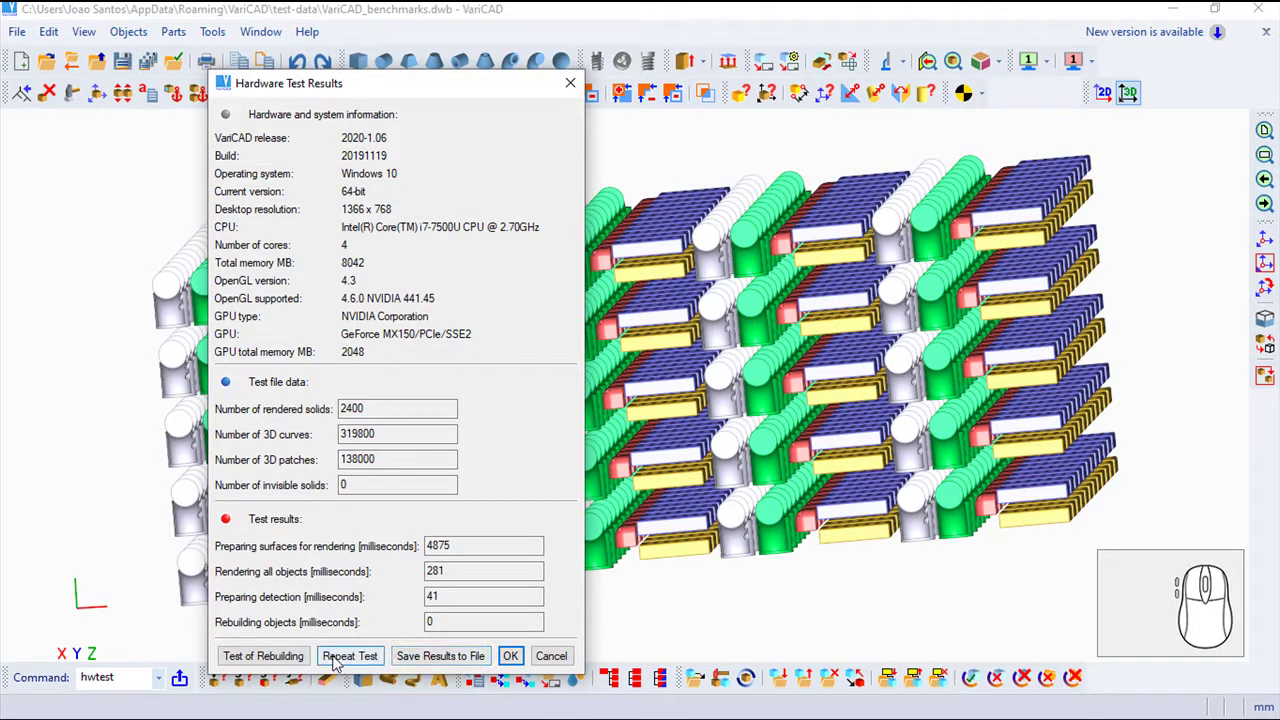
Run the Test of Rebuilding, reporting a rebuilding time of 50563 milliseconds
{"action": "left_click", "coordinate": [276, 659]}
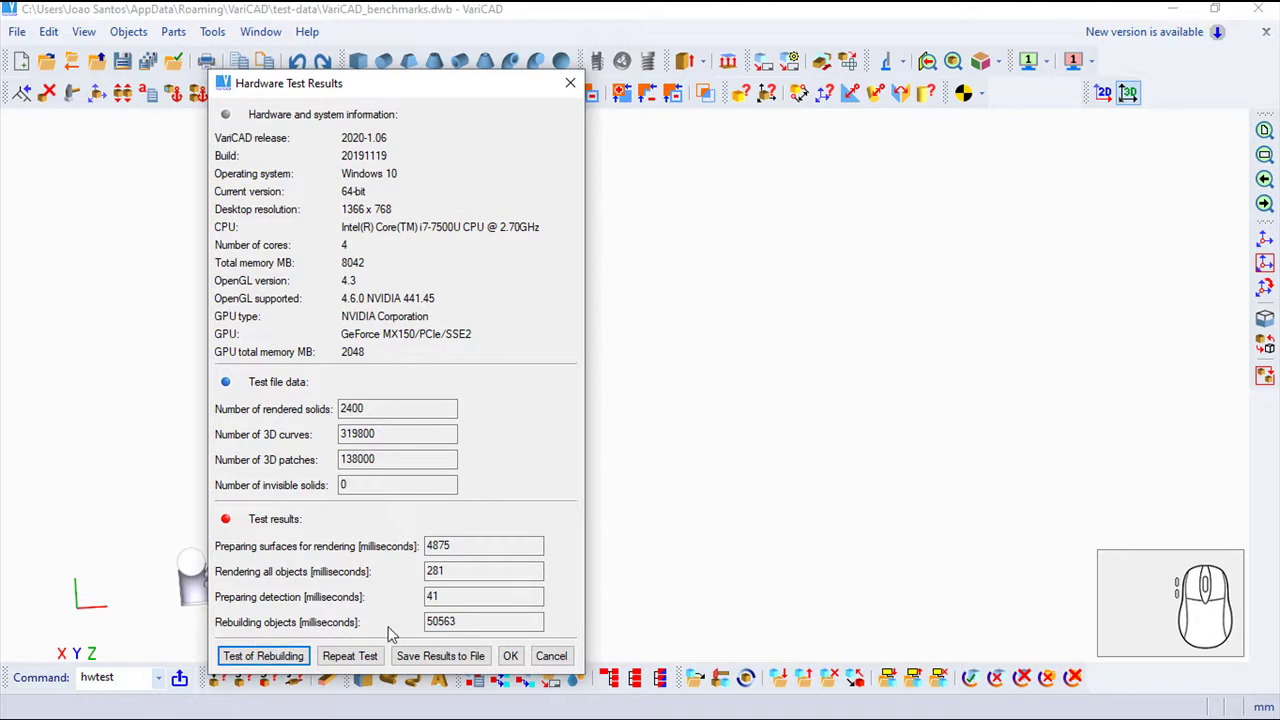
Close the Hardware Test Results, returning to the empty untitled document
{"action": "left_click", "coordinate": [517, 654]}
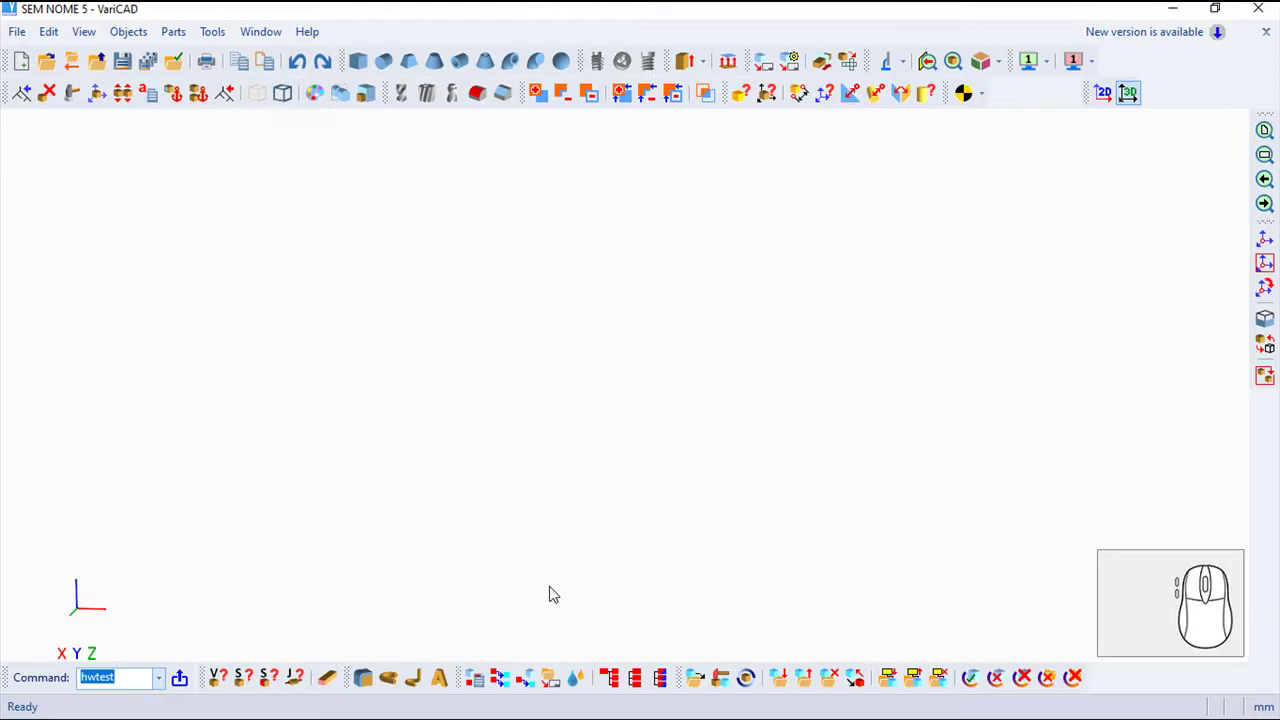